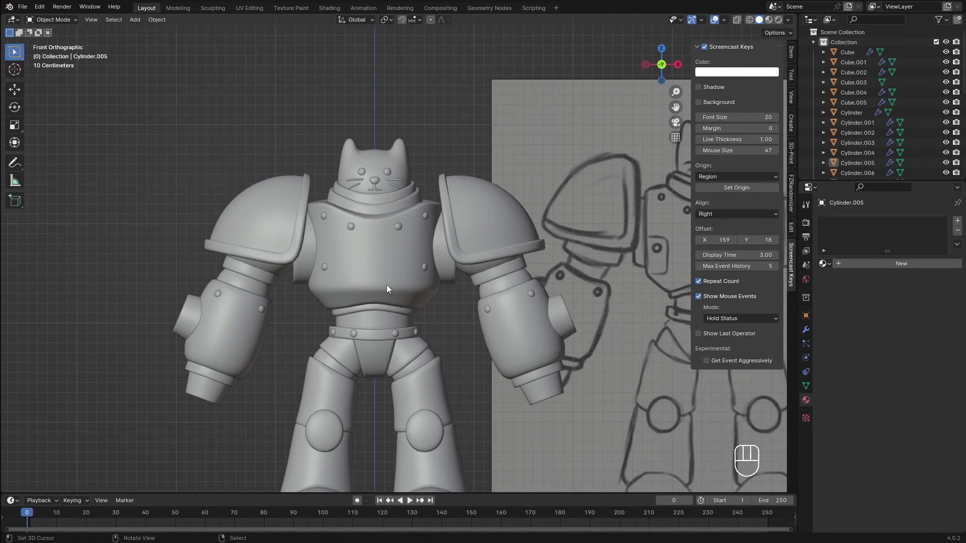
- Zoom and pan in Front Orthographic view so the full robot and reference sketch are visible
{"action": "middle_click", "coordinate": [378, 276]}
{"action": "left_click", "coordinate": [371, 270]}
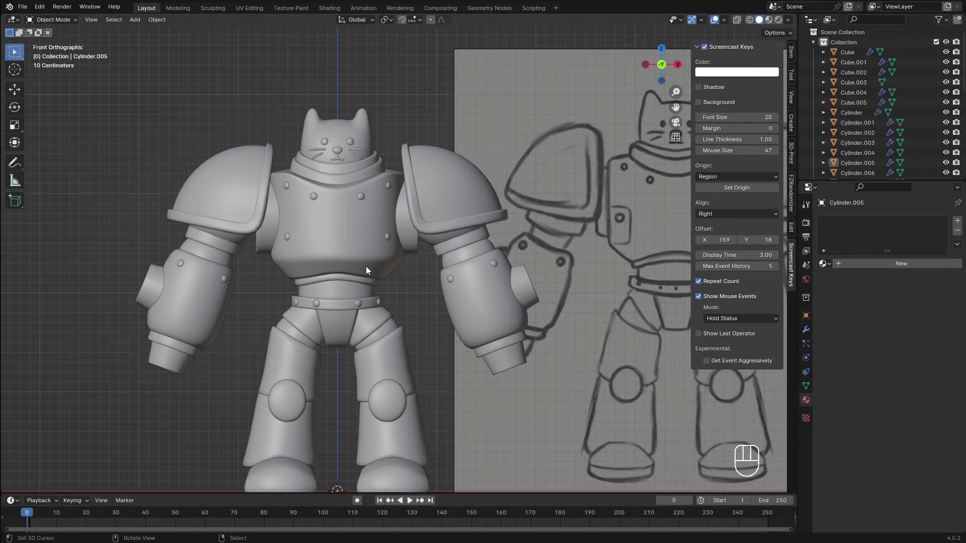
{"action": "middle_click", "coordinate": [398, 149]}
{"action": "left_click_drag", "start_coordinate": [408, 266], "coordinate": [377, 266]}
{"action": "right_click", "coordinate": [374, 264]}
{"action": "key", "text": "KP_1"}
{"action": "left_click_drag", "start_coordinate": [412, 239], "coordinate": [431, 226]}
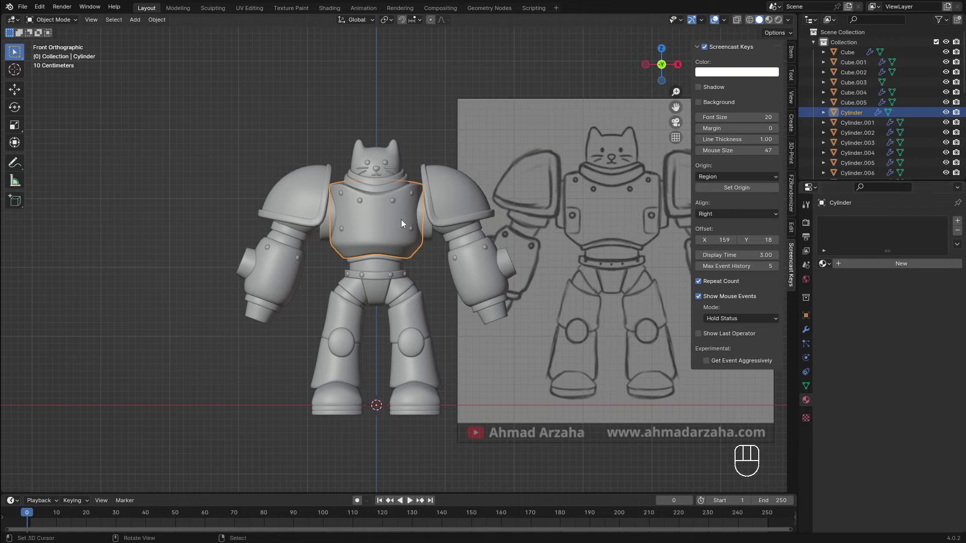
- Frame the reference sketch, zoom onto the chest armor and bring up the shading pie menu with Z
{"action": "left_click", "coordinate": [608, 206]}
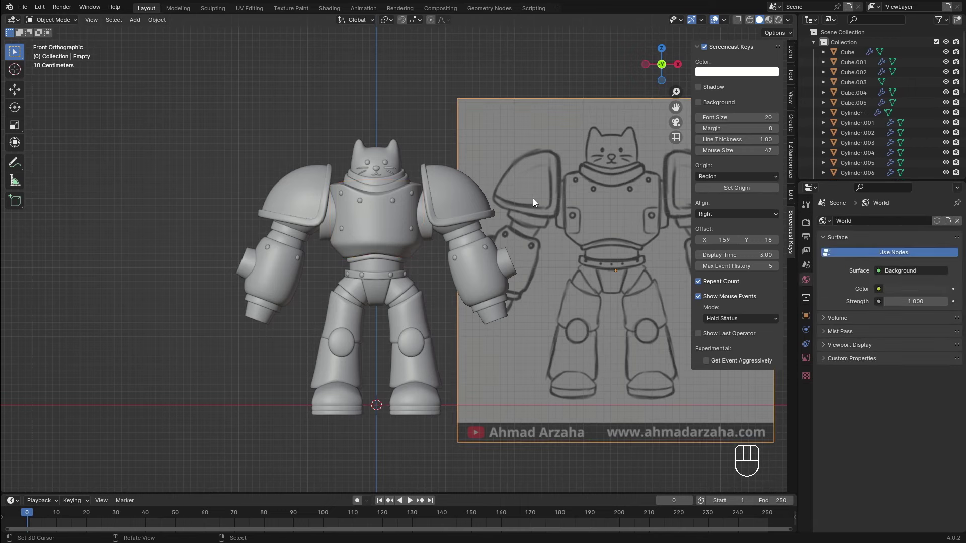
{"action": "left_click_drag", "start_coordinate": [544, 207], "coordinate": [470, 210]}
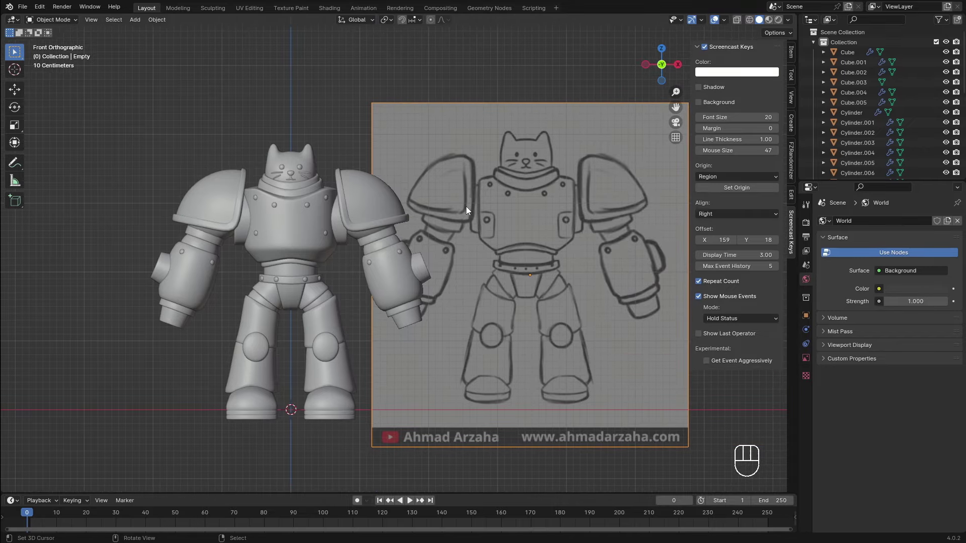
{"action": "key", "text": "h"}
{"action": "middle_click", "coordinate": [424, 249]}
{"action": "key", "text": "z"}
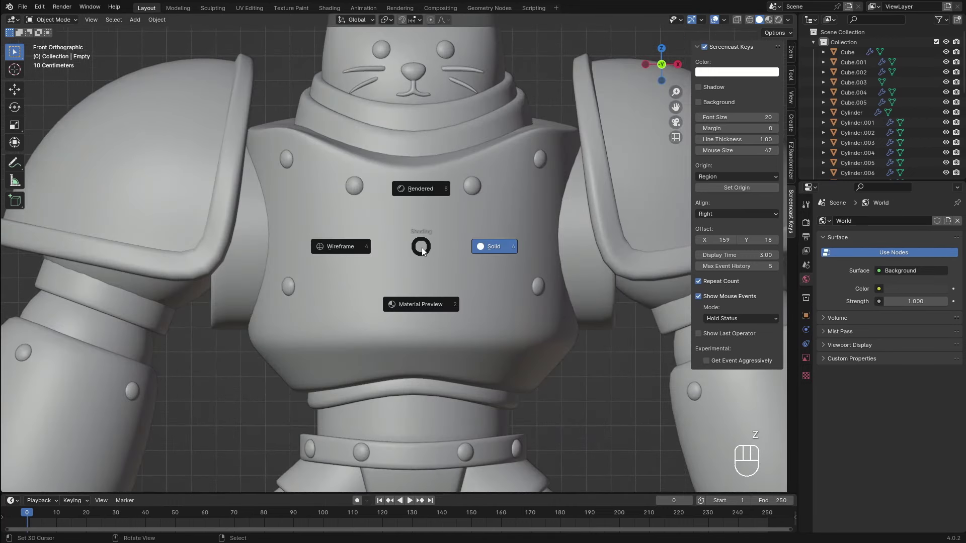